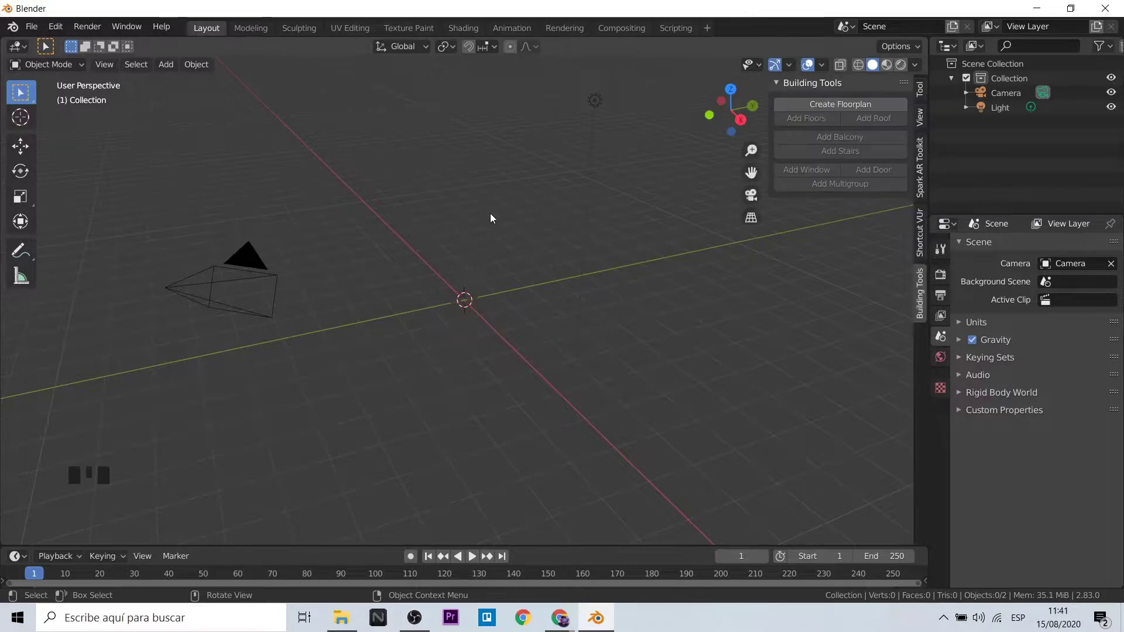
# Create a Building Tools floorplan (building_003) and orbit to inspect the new square plane
pyautogui.scroll(3)
pyautogui.scroll(3)
pyautogui.scroll(3)
pyautogui.scroll(3)
pyautogui.click(818, 106)
pyautogui.scroll(-3)
pyautogui.moveTo(615, 357); pyautogui.dragTo(62, 71)
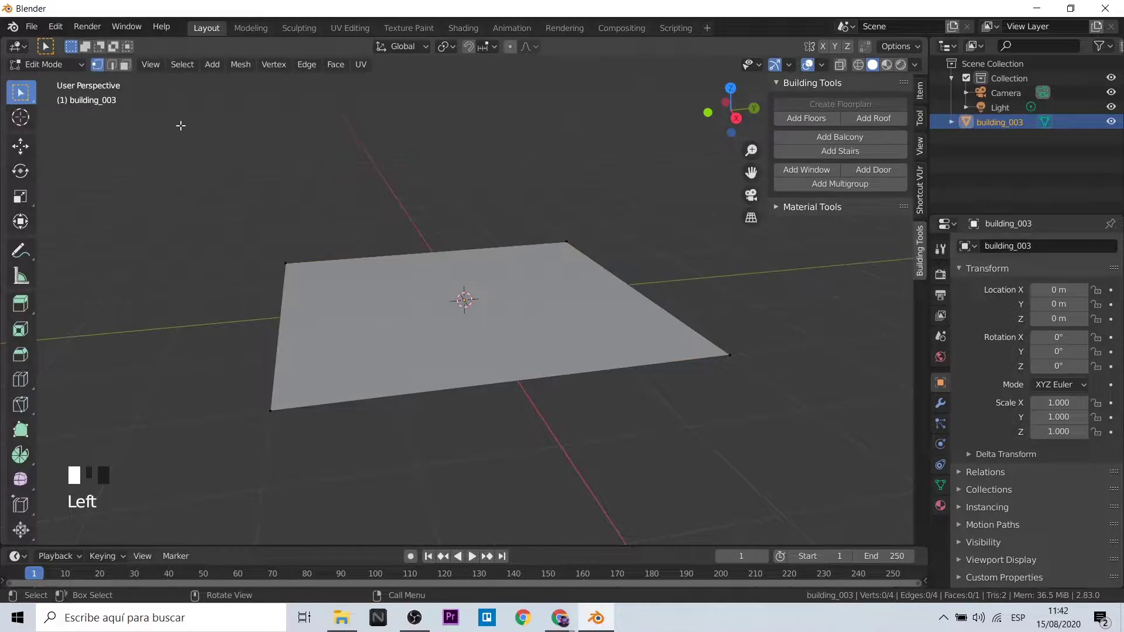
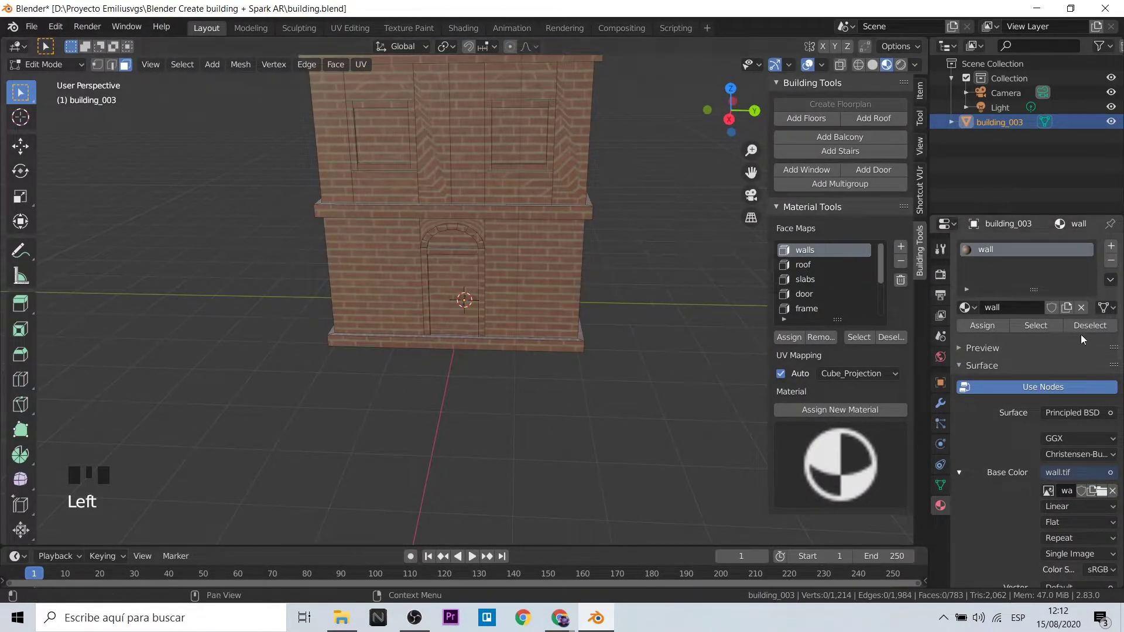
pyautogui.moveTo(1047, 329); pyautogui.dragTo(574, 331)
pyautogui.scroll(-3)
pyautogui.scroll(3)
pyautogui.click(604, 137)
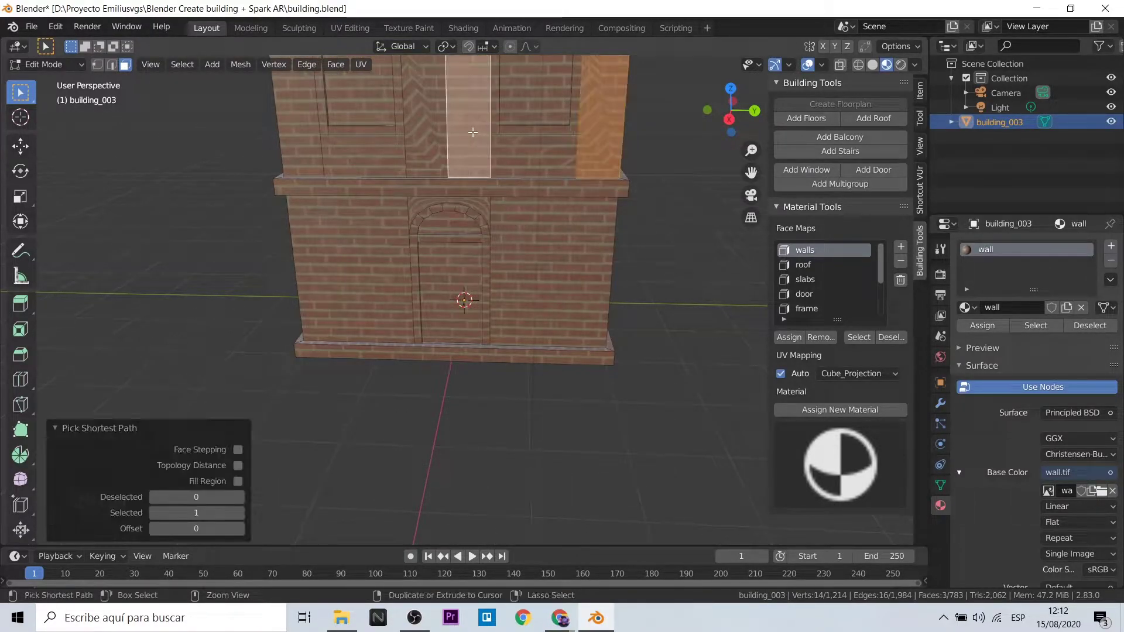
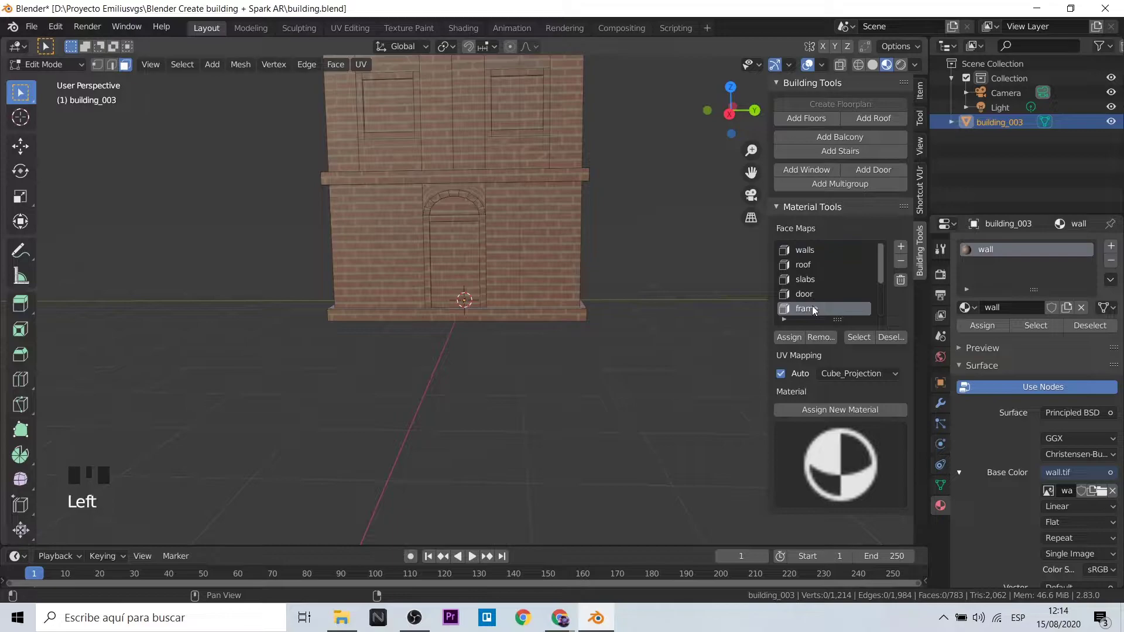
# Select the frame face map and assign a new dark 'frames' material to the window and door frames
pyautogui.click(861, 334)
pyautogui.middleClick(551, 386)
pyautogui.scroll(-3)
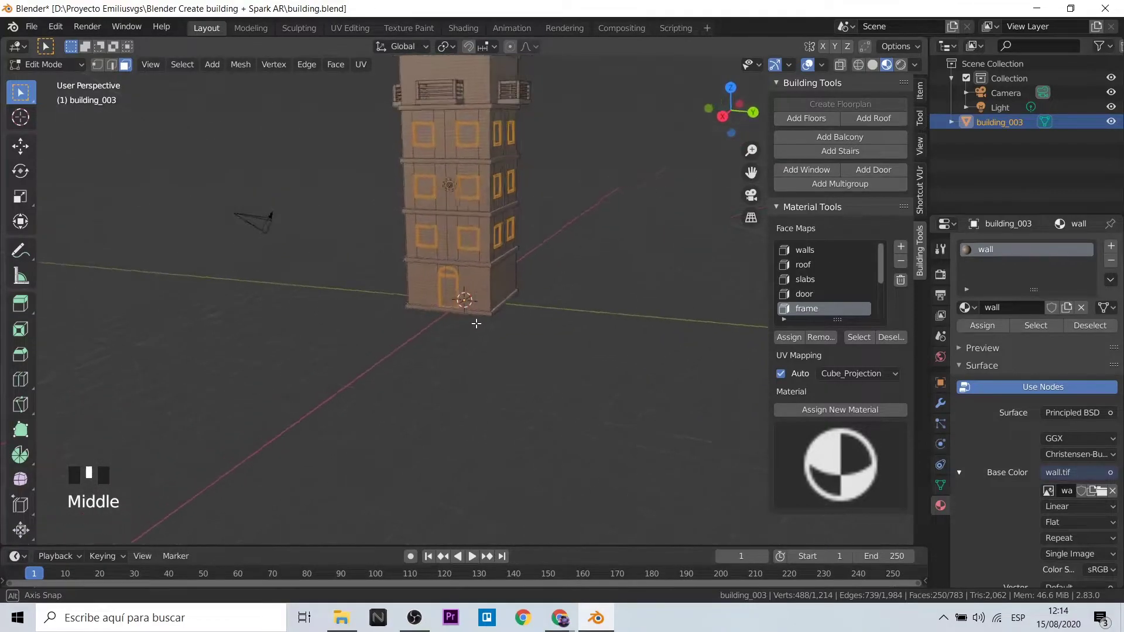
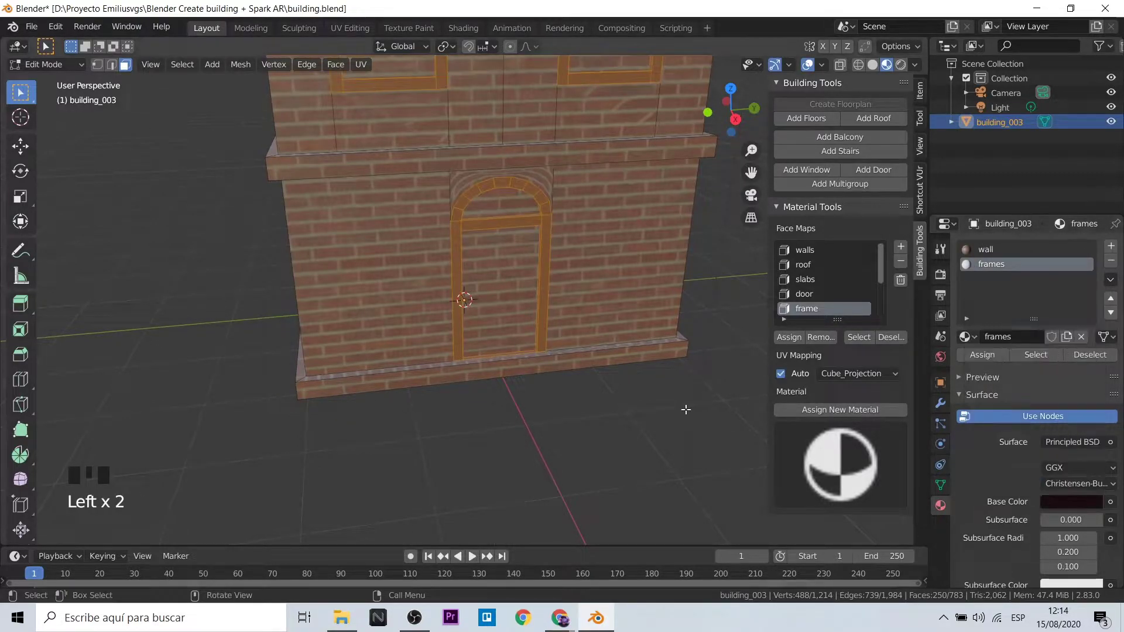
pyautogui.press('Tab')
pyautogui.scroll(-3)
pyautogui.moveTo(617, 408); pyautogui.dragTo(462, 370)
# Orbit the building to check the dark frames and return to Edit Mode
pyautogui.scroll(-3)
pyautogui.scroll(3)
pyautogui.moveTo(471, 376); pyautogui.dragTo(466, 272)
pyautogui.scroll(3)
pyautogui.press('Tab')
pyautogui.scroll(3)
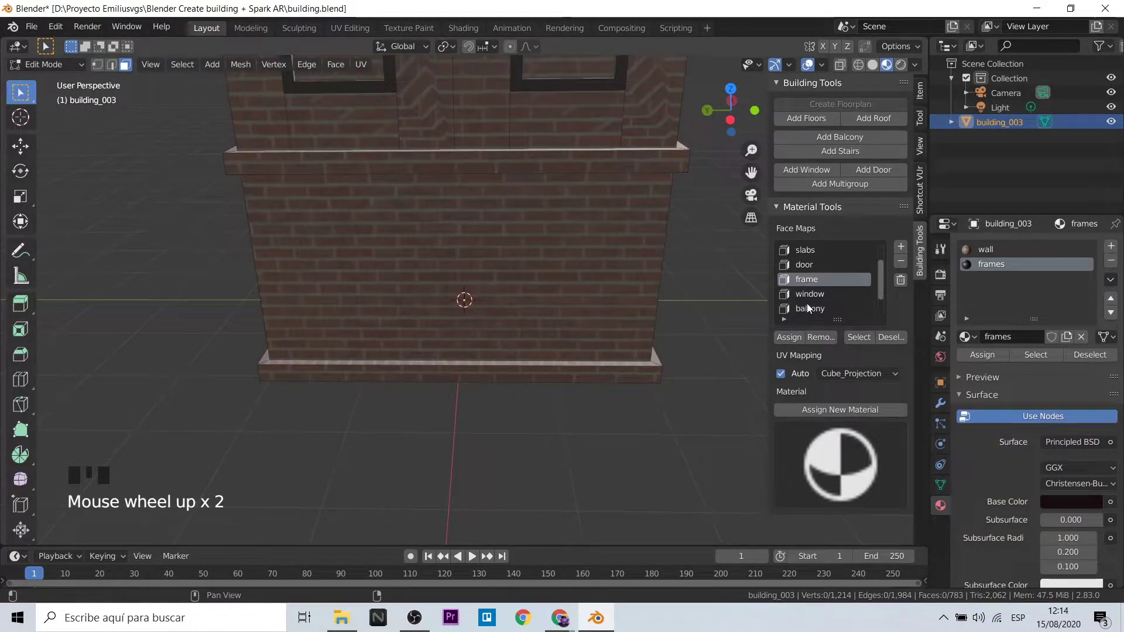
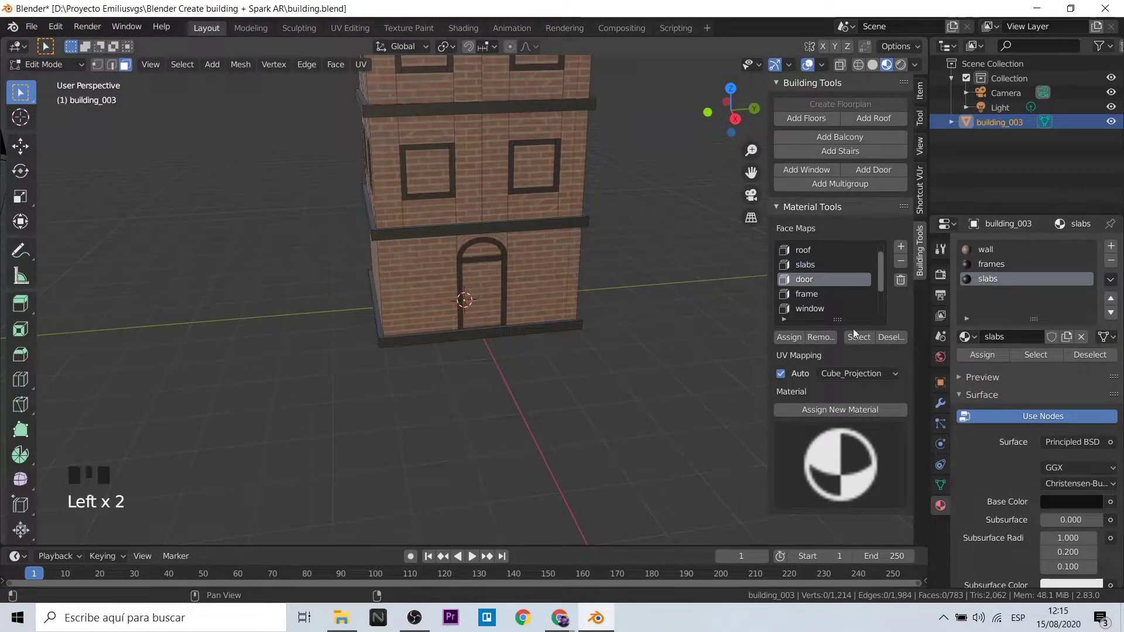
# Zoom in on the arched door and select its faces for the new door material
pyautogui.moveTo(860, 339); pyautogui.dragTo(588, 281)
pyautogui.scroll(3)
pyautogui.click(535, 248)
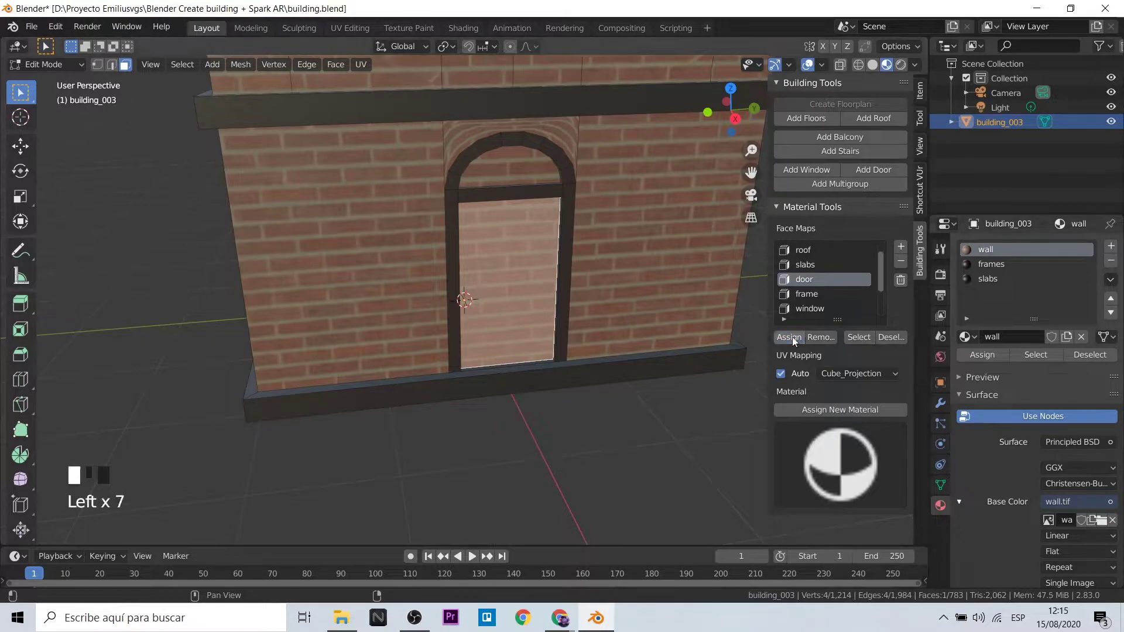